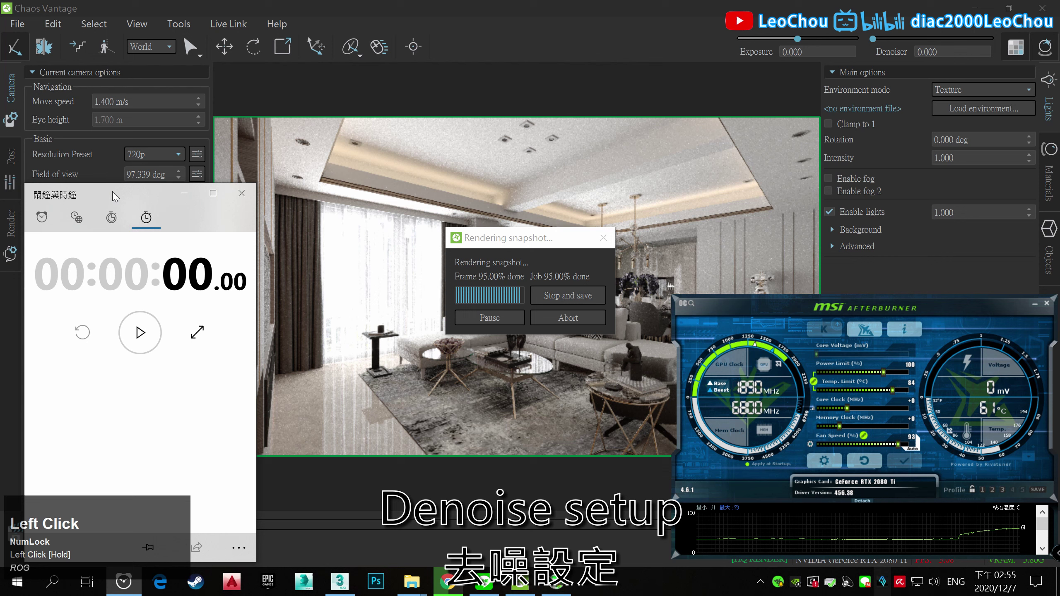
Step: Raise the denoiser strength to 100 and bring up the snapshot render settings for a 3840×2160 still
drag(115, 195, 998, 505)
click(1015, 536)
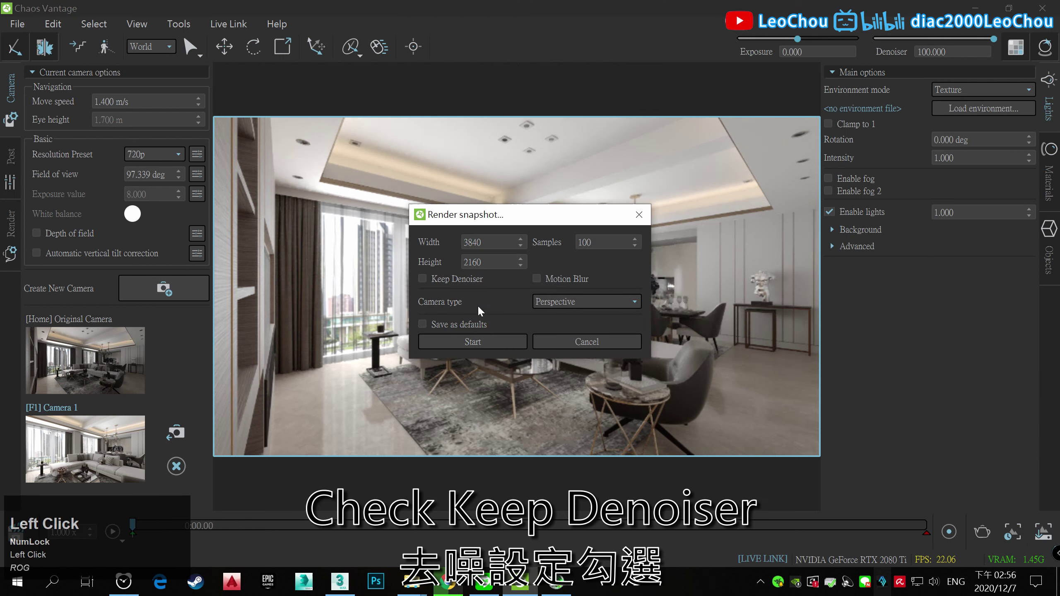
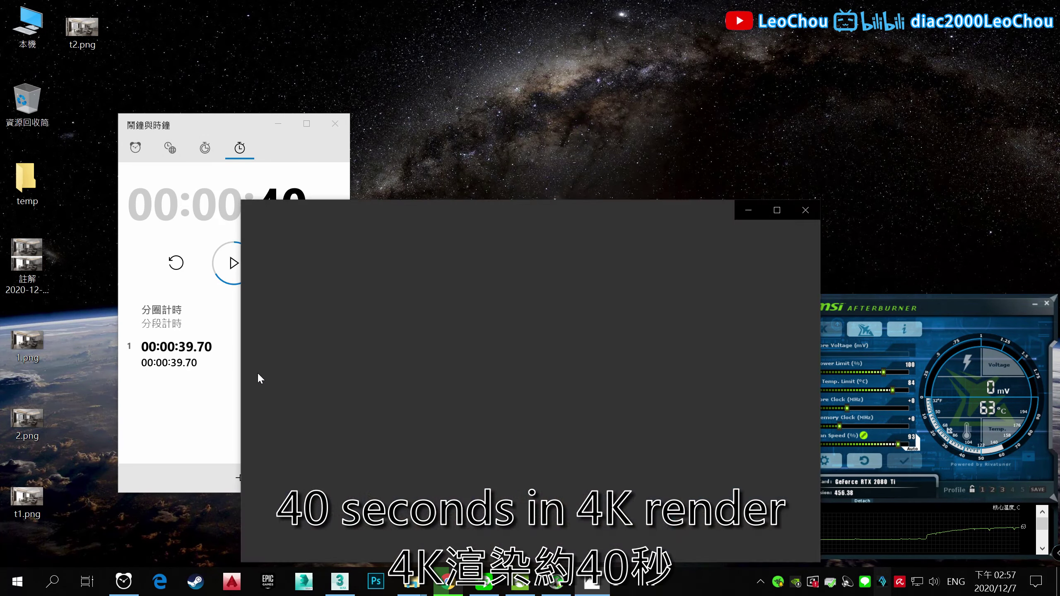
Step: View t2.png in Windows Photos, zooming in and out to check the 4K render's detail
click(782, 215)
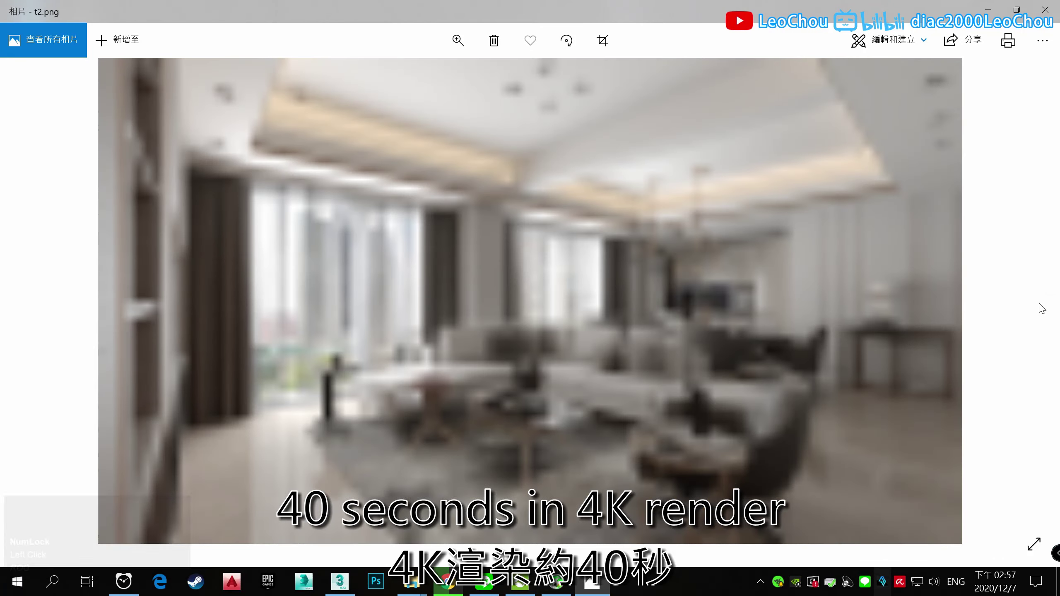
click(455, 127)
scroll(down, 3)
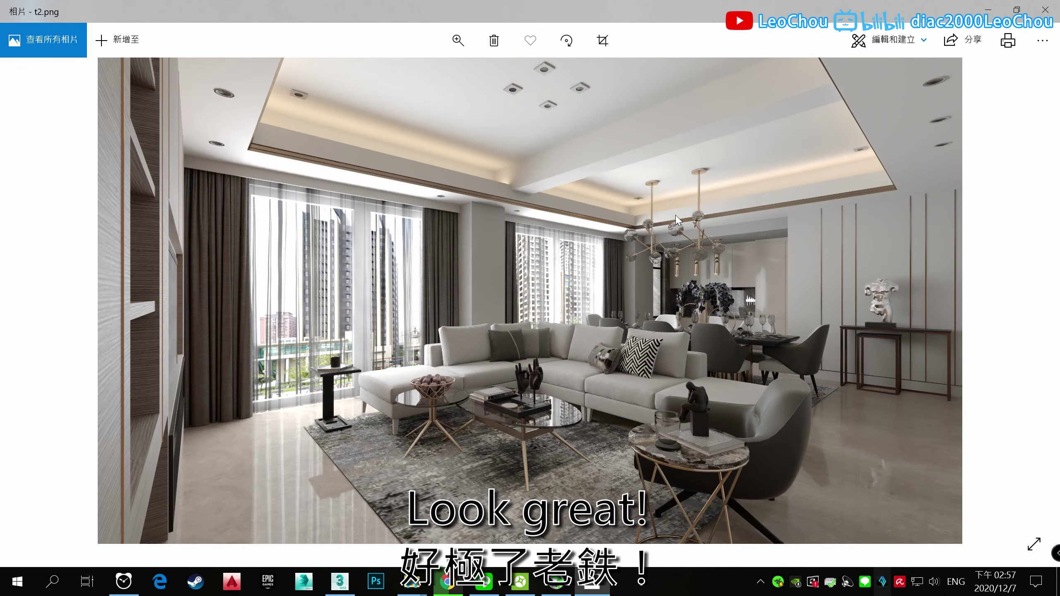
key(ctrl+Num_Lock)
scroll(down, 3)
scroll(up, 3)
scroll(down, 3)
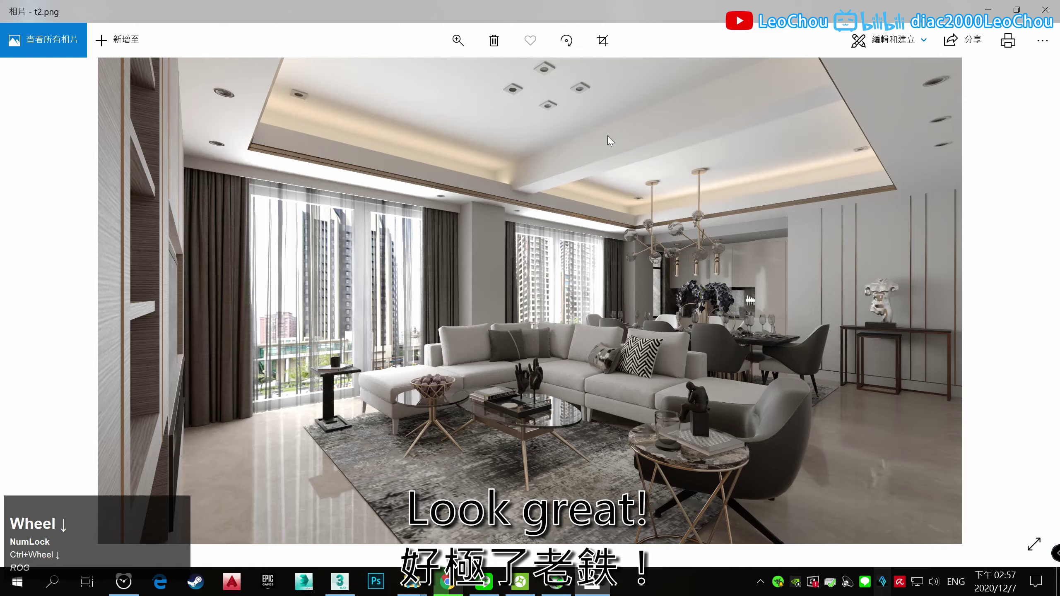
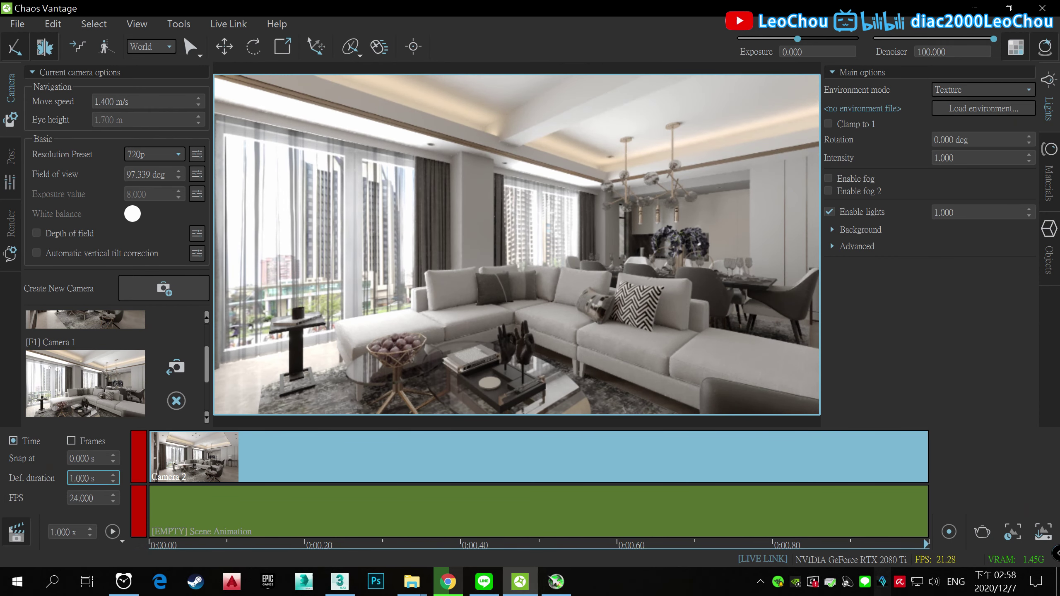
Step: Bring up the animation timeline and set the current time to the 0:01.00 mark
click(73, 443)
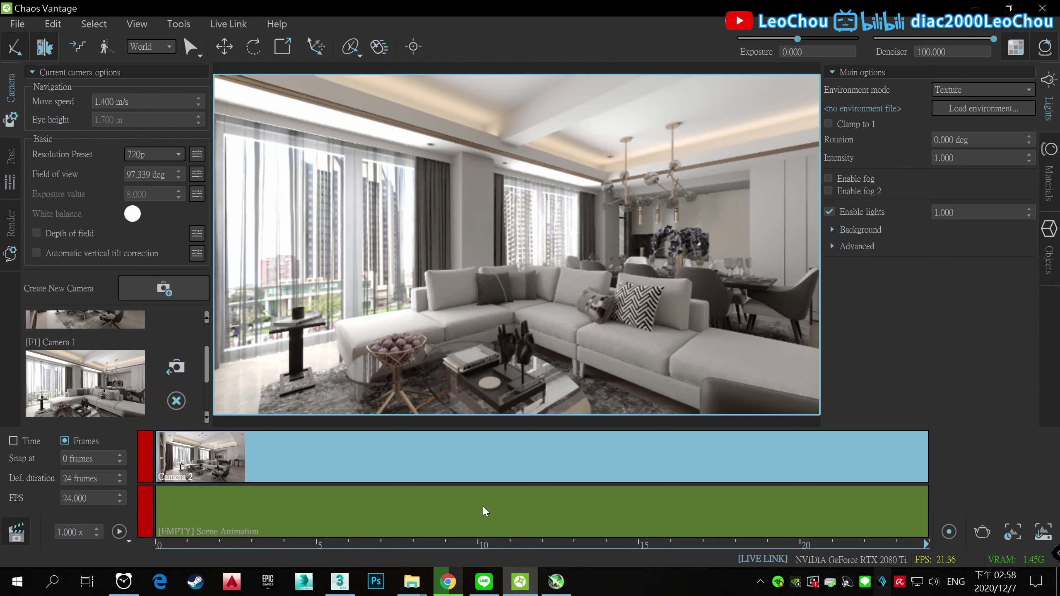
click(930, 549)
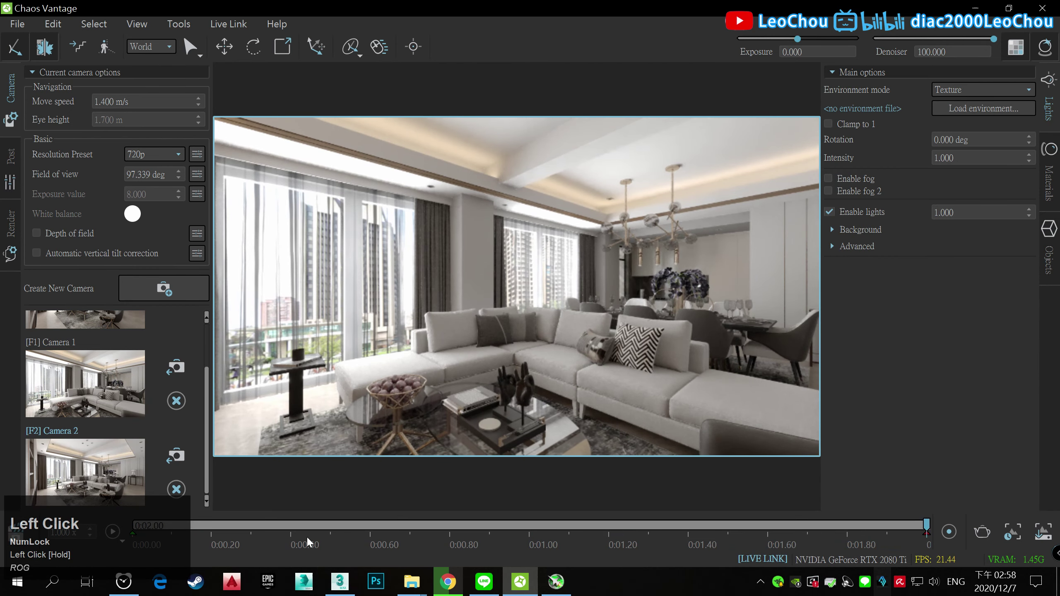
click(122, 543)
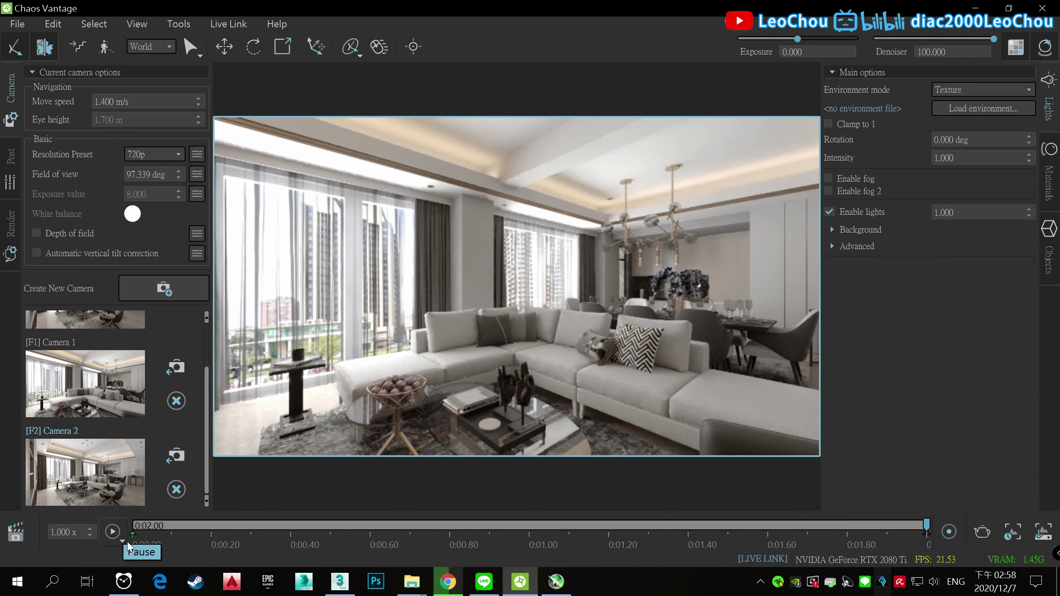
click(124, 547)
right_click(124, 546)
click(125, 546)
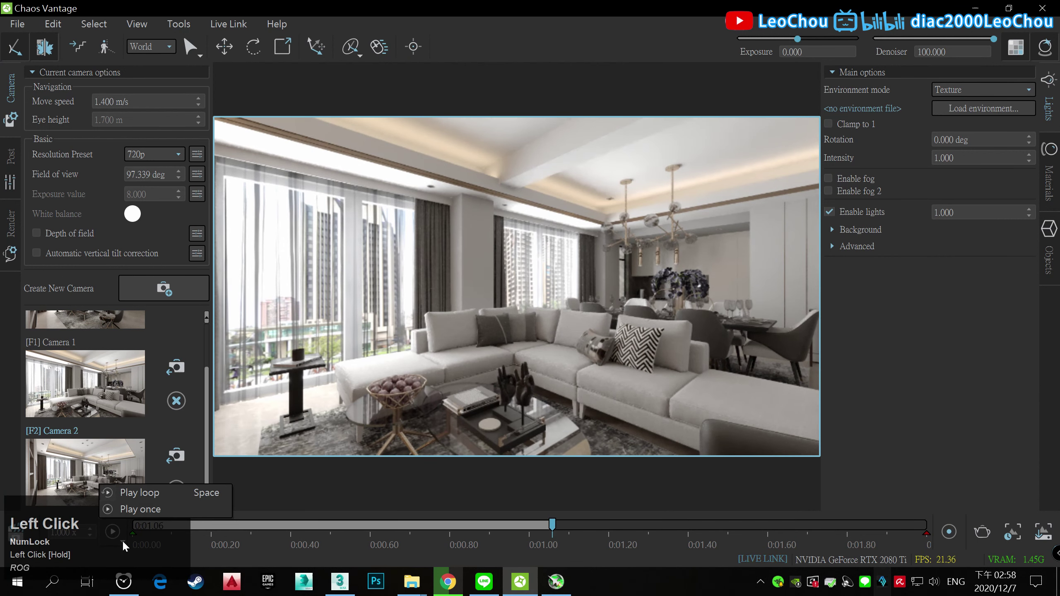
Step: Try the camera resolution at 2160p in the camera settings, then return it to 720p
click(17, 180)
click(17, 177)
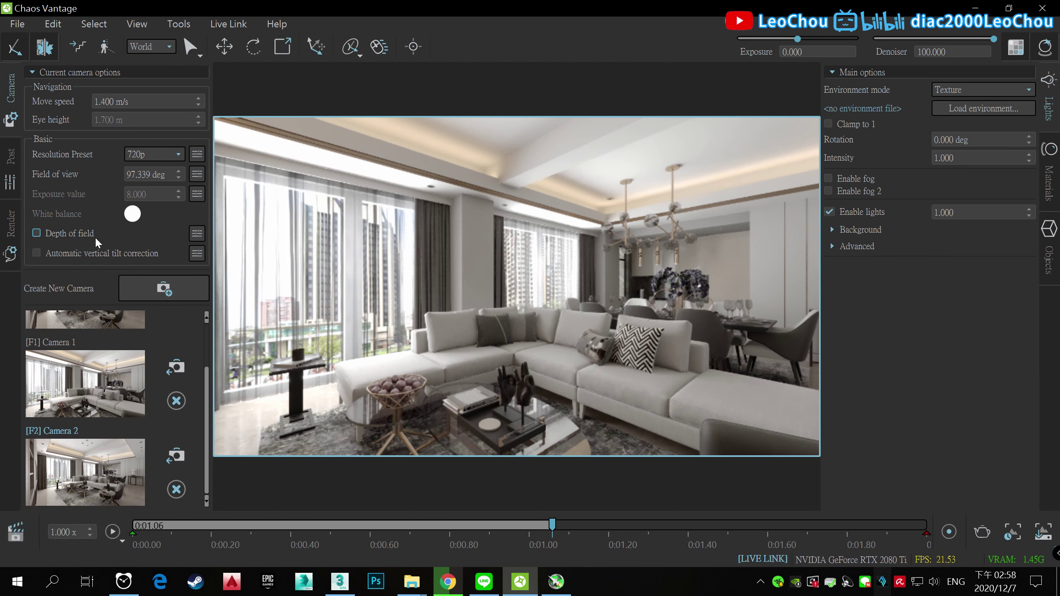
double_click(184, 158)
double_click(152, 223)
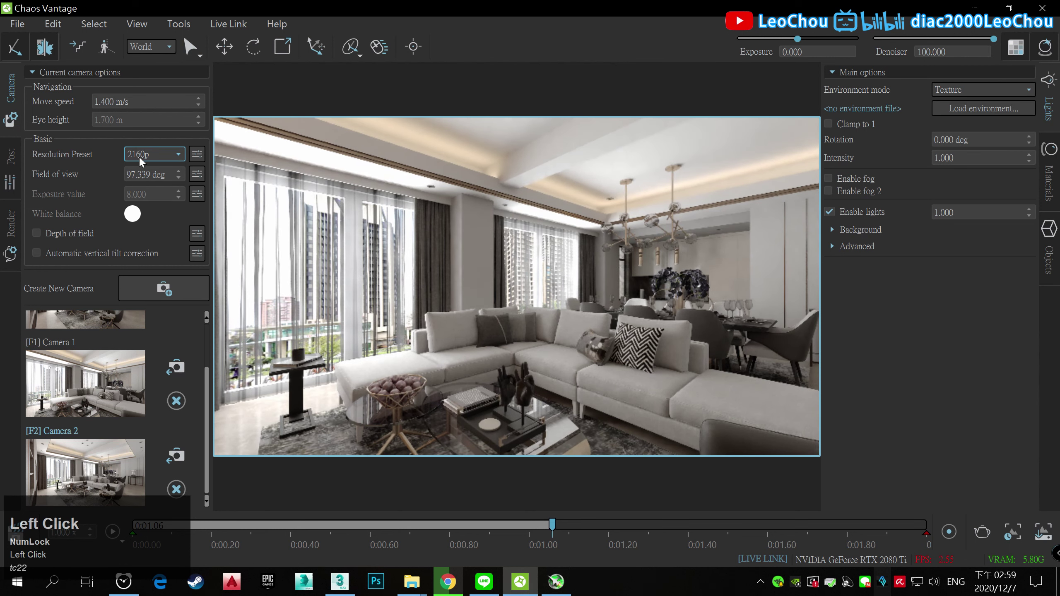
click(143, 193)
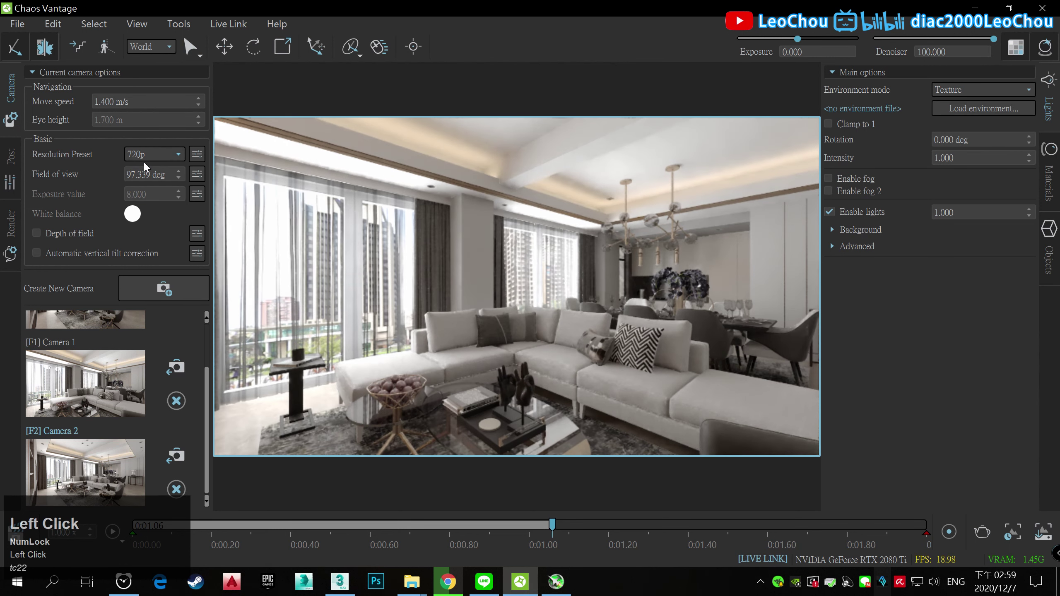
Step: Return to the multi-track timeline and jump the animation to the 10-second mark
click(22, 542)
click(120, 546)
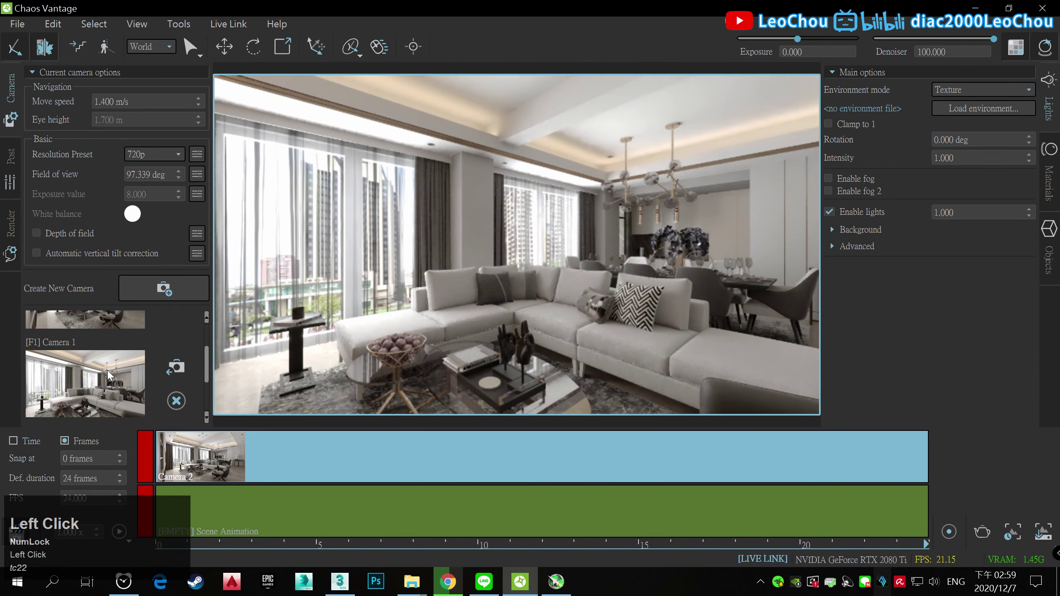
click(150, 462)
click(926, 552)
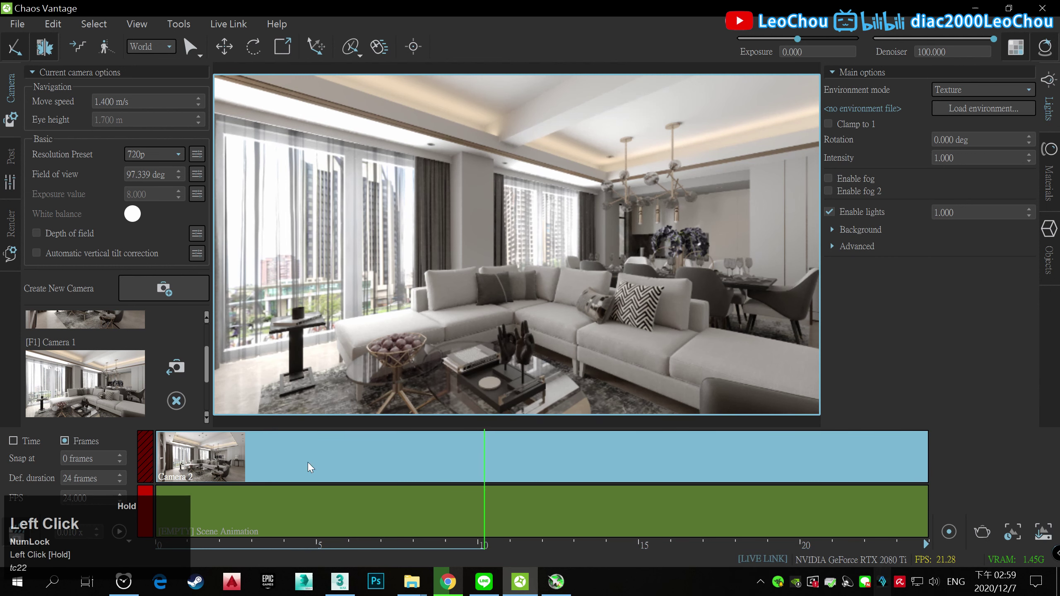
Step: Add a transition to the living-room camera clip via its right-click options
right_click(175, 453)
click(250, 319)
right_click(478, 455)
click(695, 469)
click(932, 458)
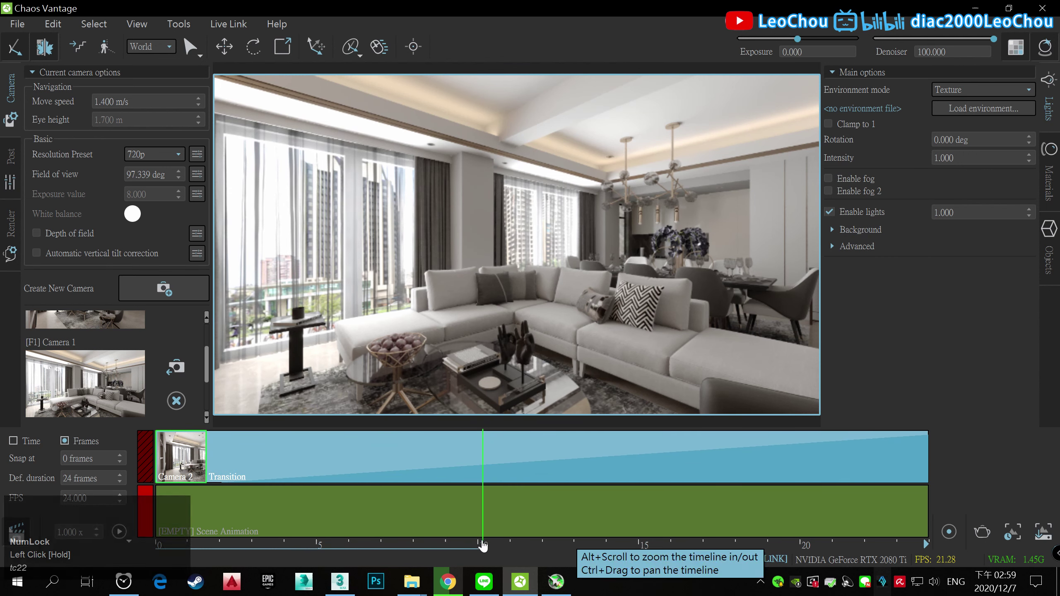
Step: View the scene from the original camera and use the timeline's clip options to arrange the camera shots
click(927, 550)
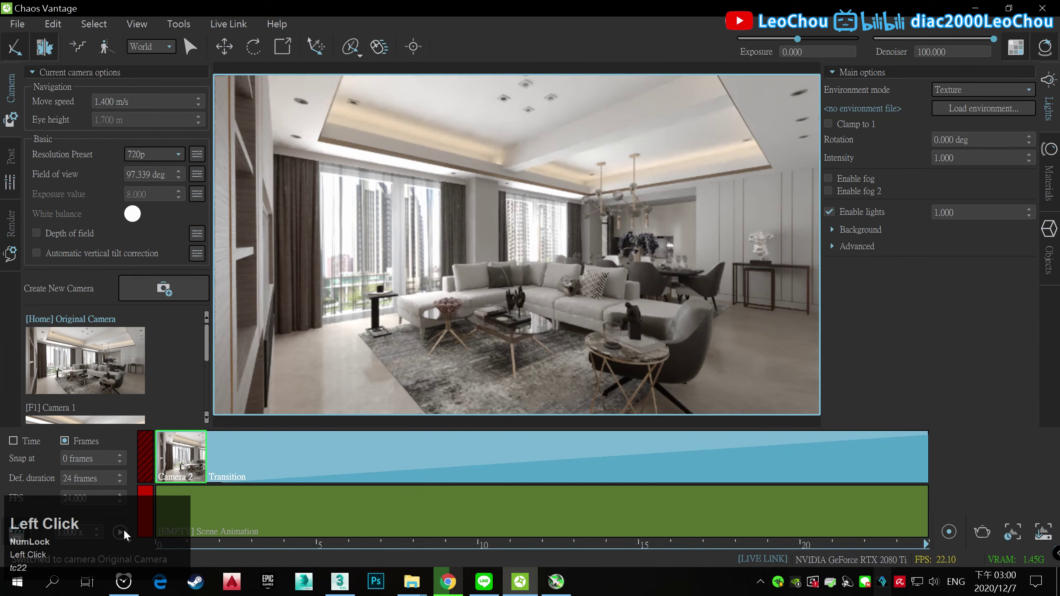
click(243, 455)
scroll(down, 3)
click(101, 360)
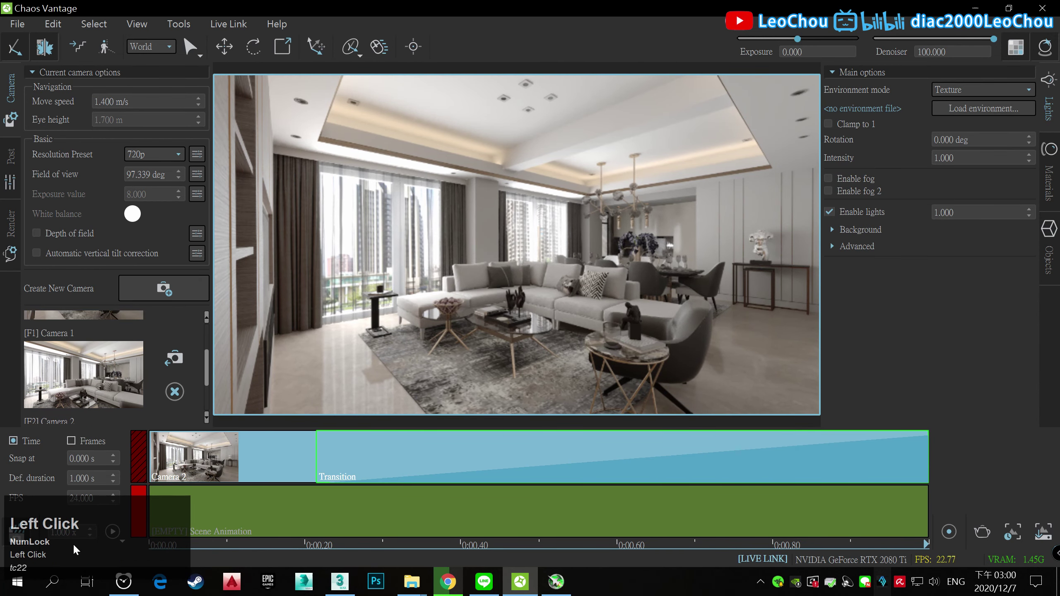
scroll(down, 3)
click(931, 549)
right_click(869, 493)
click(818, 431)
Step: Pick cameras from the camera list and reposition along the camera track
click(198, 553)
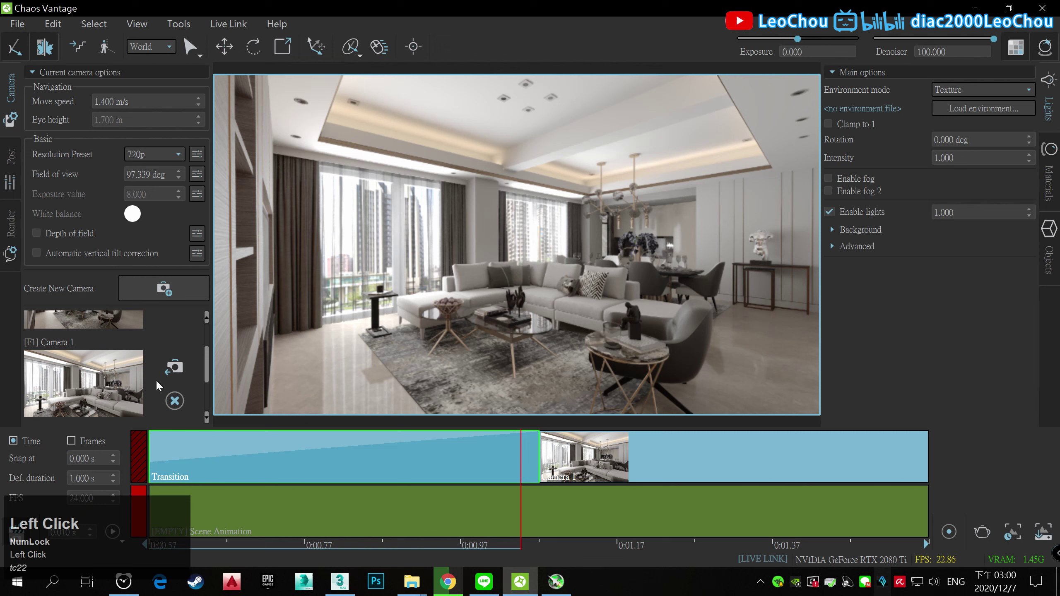
scroll(up, 3)
click(87, 350)
scroll(down, 3)
click(131, 426)
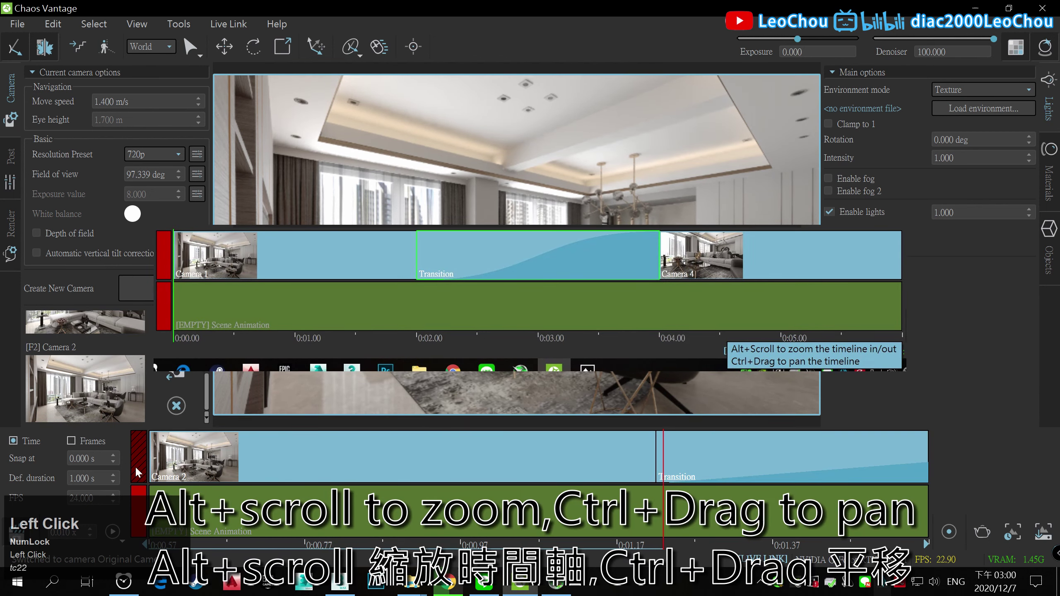
click(120, 539)
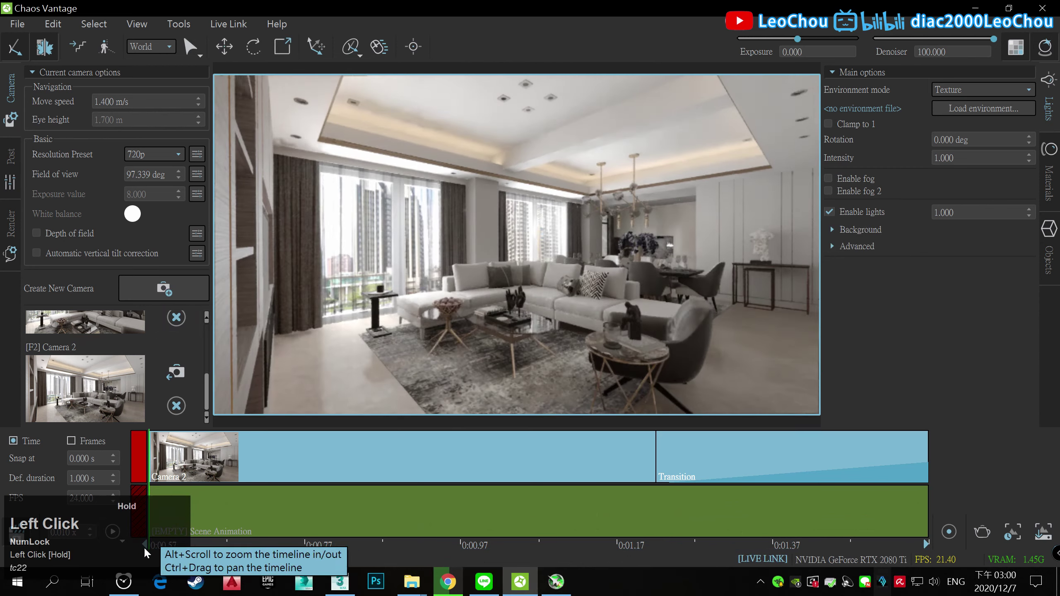
click(659, 455)
Step: Add a transition between the camera shots and play the animation twice to preview it
right_click(322, 455)
click(365, 336)
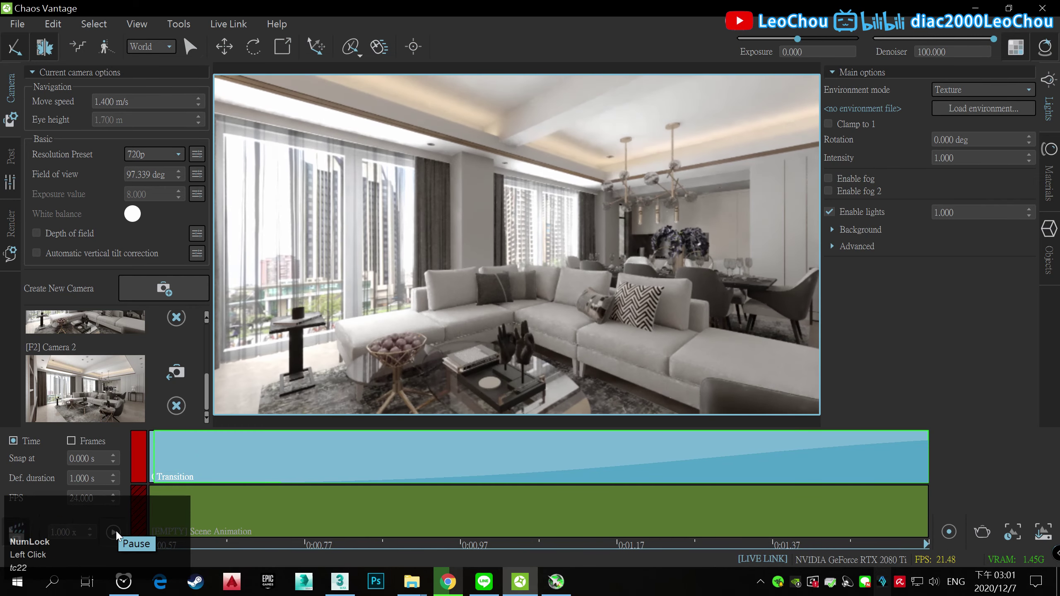
click(120, 536)
click(929, 539)
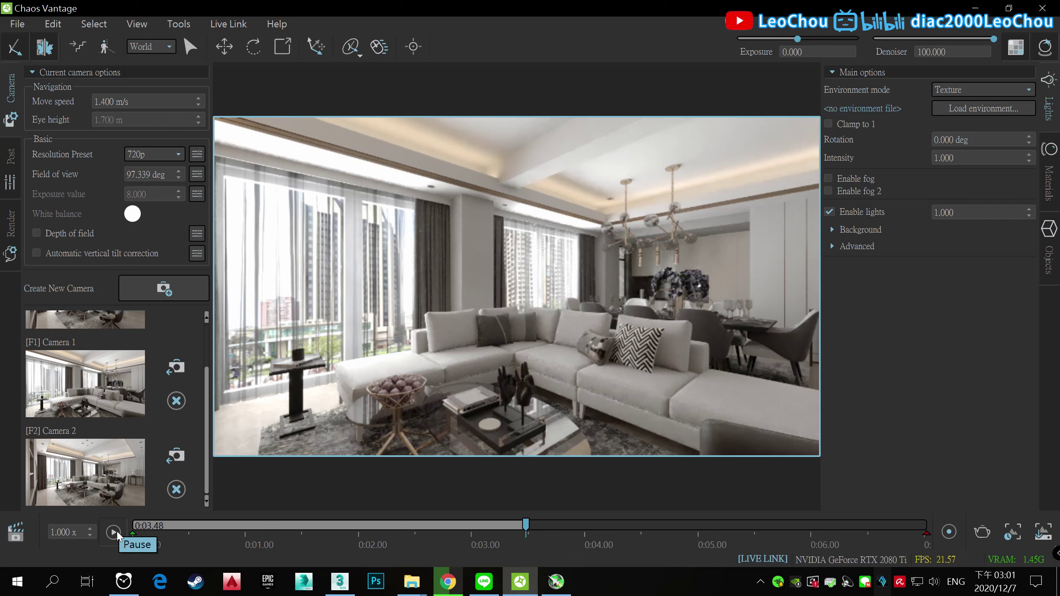
click(122, 536)
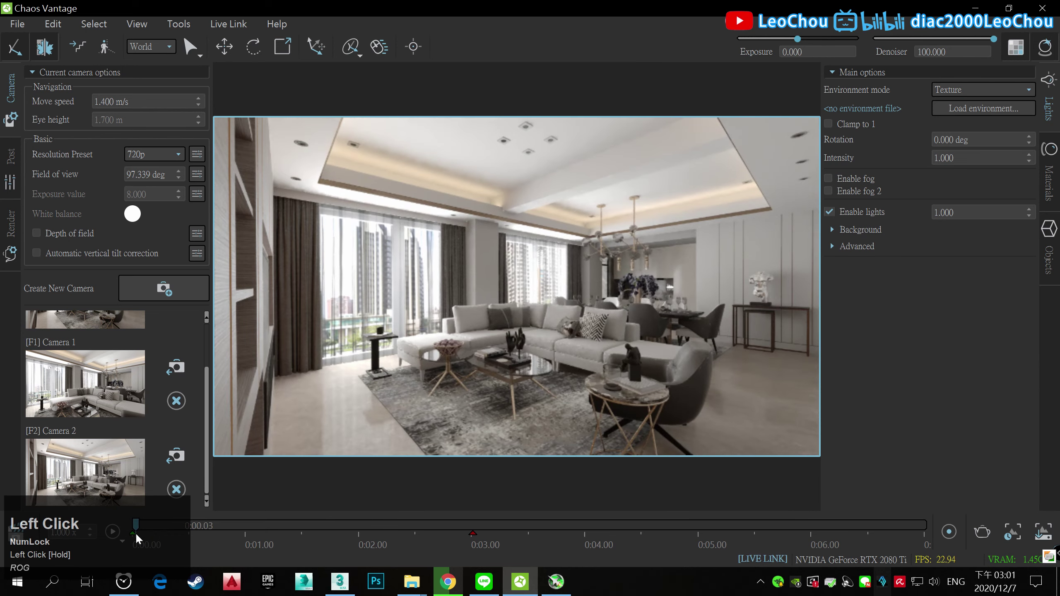
click(122, 538)
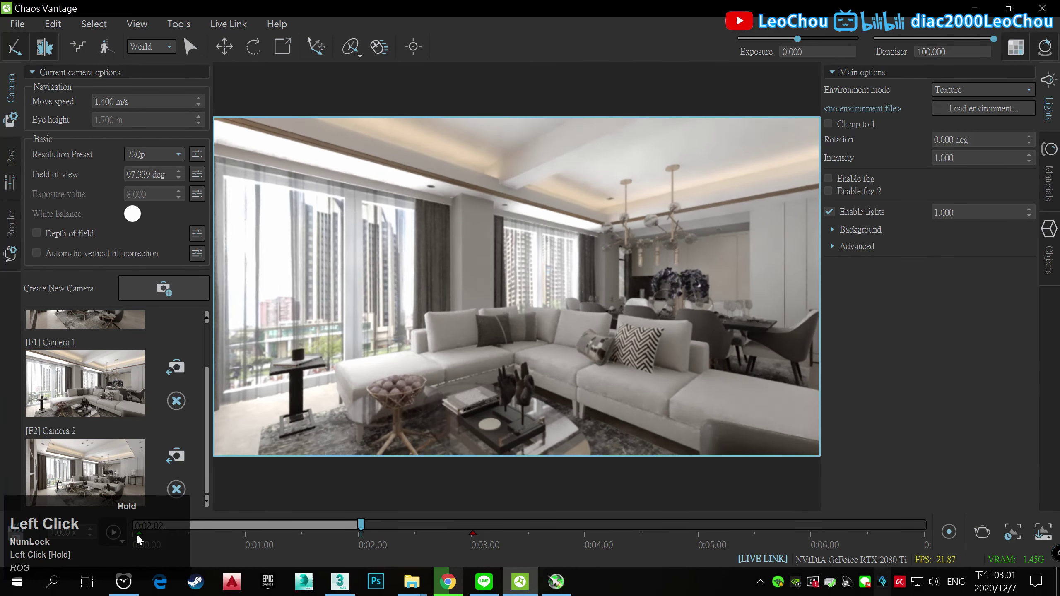
Step: Browse the camera list and select the Camera 3 shot
scroll(up, 3)
click(98, 373)
scroll(up, 3)
scroll(down, 3)
right_click(509, 324)
key(w)
scroll(down, 3)
click(124, 386)
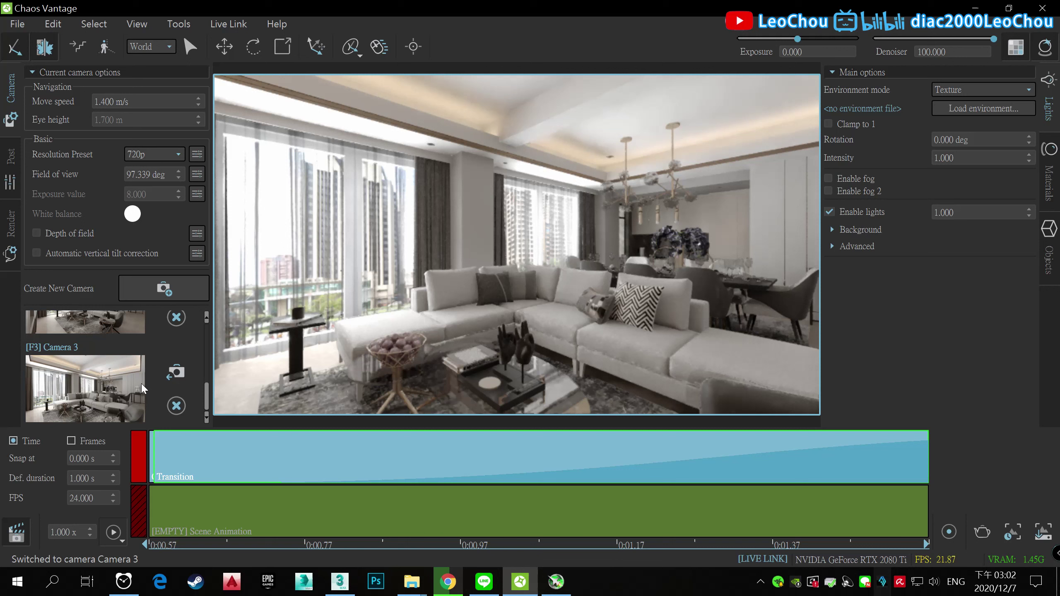
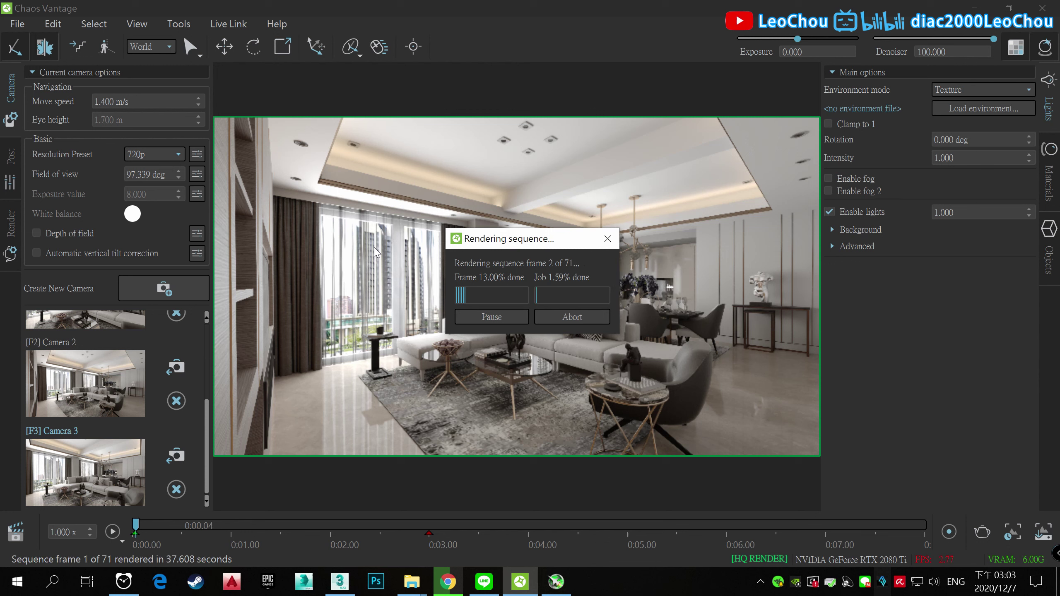
Step: Start the Clock stopwatch to time the 71-frame sequence render
click(233, 261)
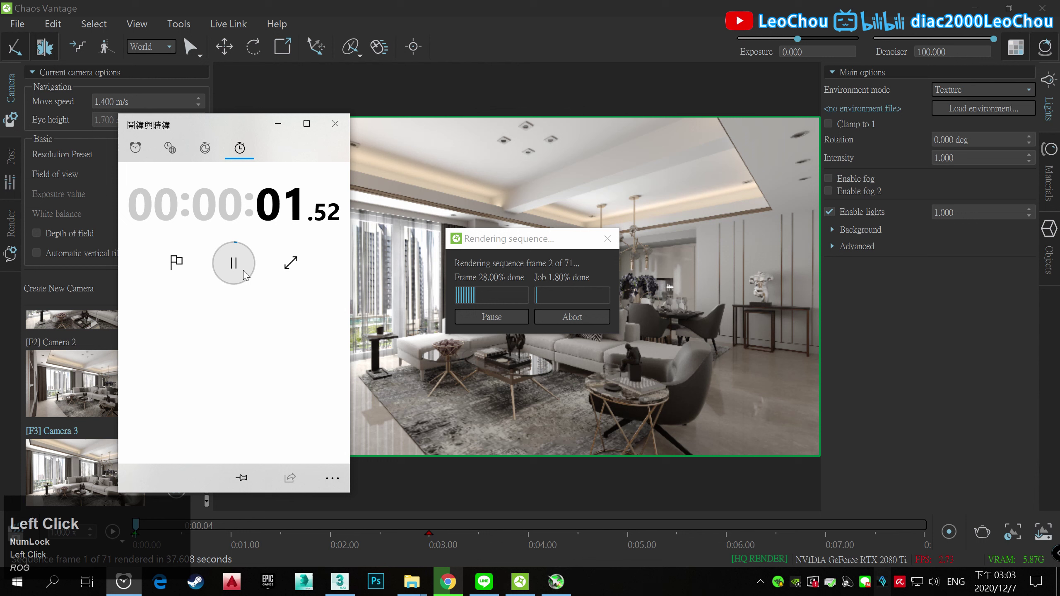
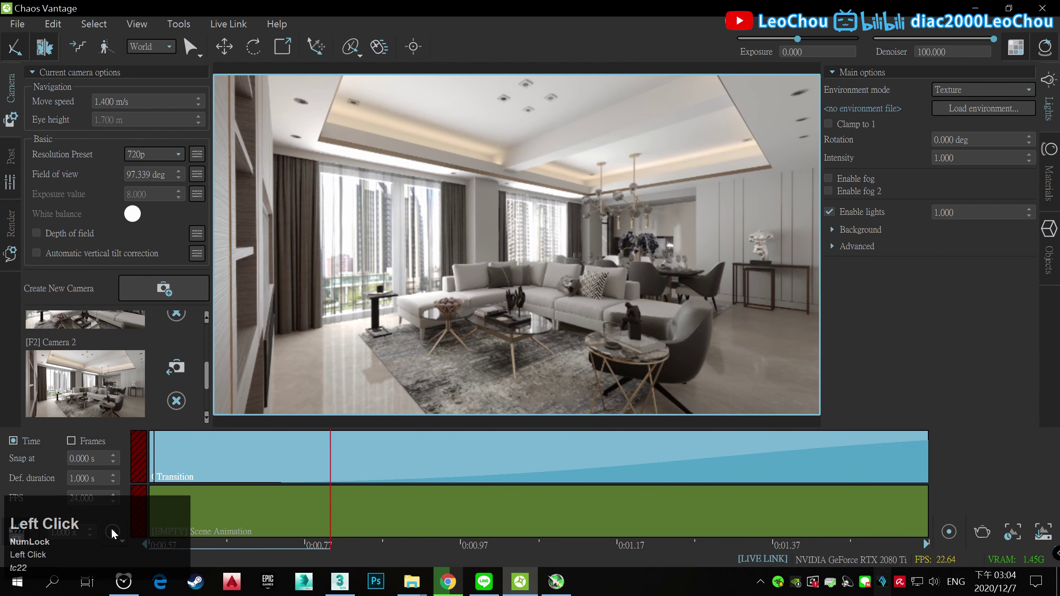
Step: Record a camera move through the living room, creating the [F4] Recorded Camera in the list
click(114, 533)
click(114, 534)
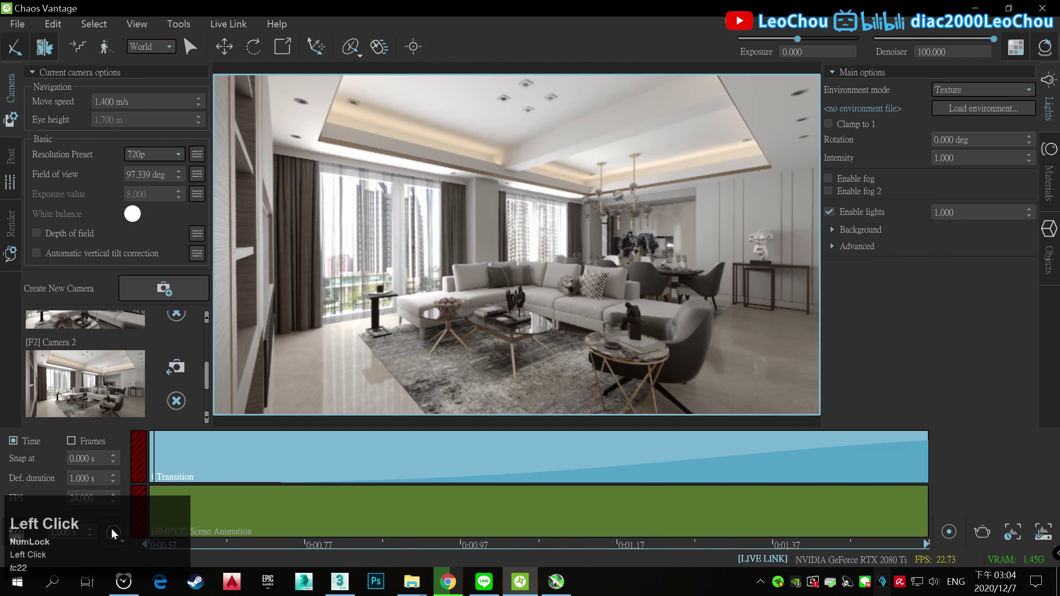
double_click(21, 538)
drag(333, 548, 437, 538)
drag(437, 539, 120, 364)
scroll(down, 3)
click(175, 393)
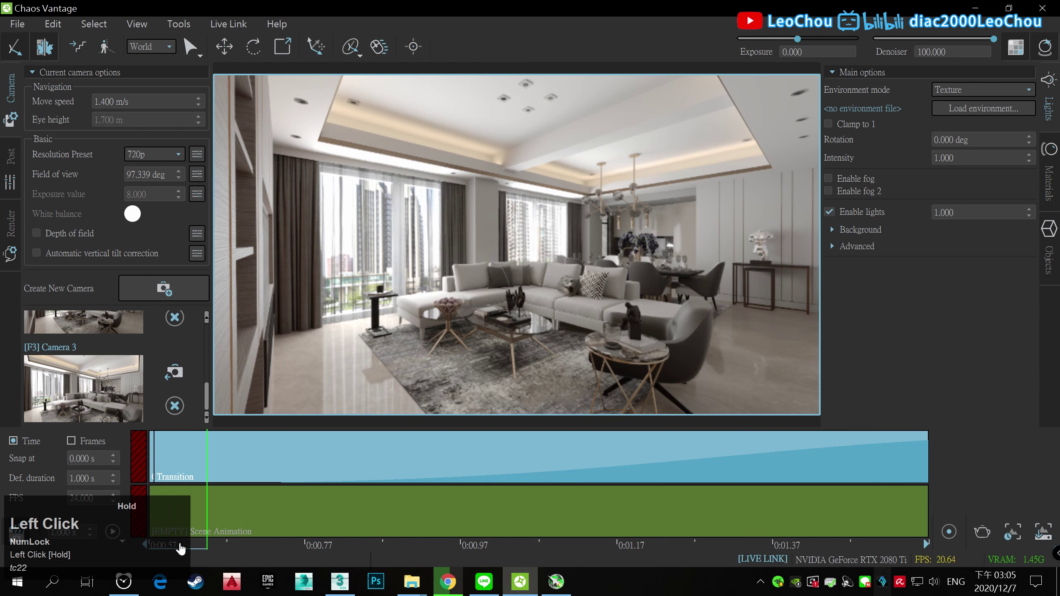
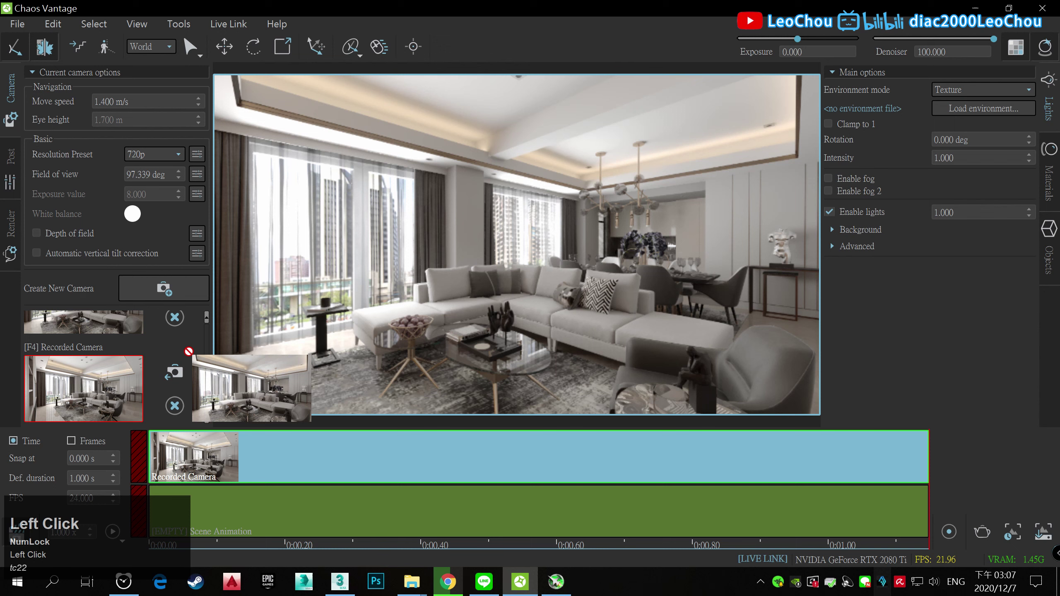
Step: Add Camera 3 as a clip at the end of the animation track
right_click(871, 459)
click(900, 429)
click(142, 468)
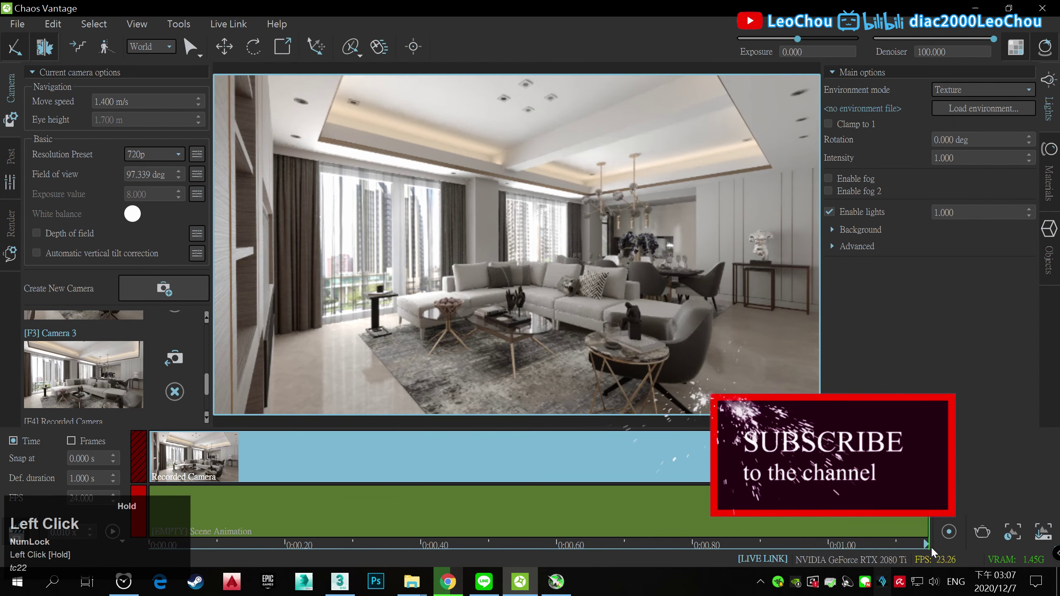
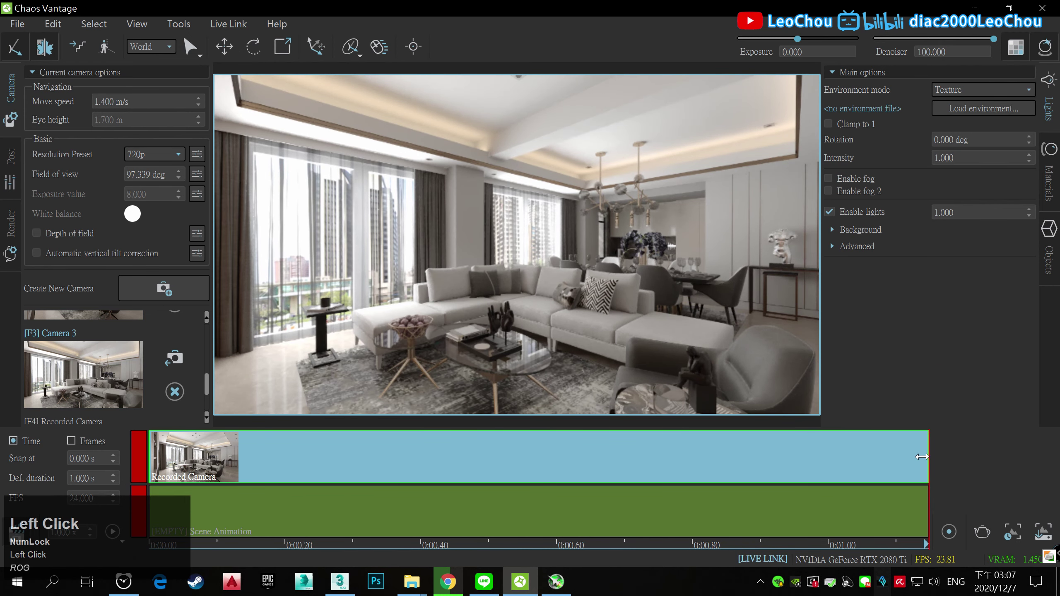
Step: Go through the clips' options and bring up Camera 3's 1-second, 24-frame duration settings
right_click(245, 446)
click(265, 420)
right_click(880, 451)
click(900, 420)
right_click(734, 459)
click(780, 387)
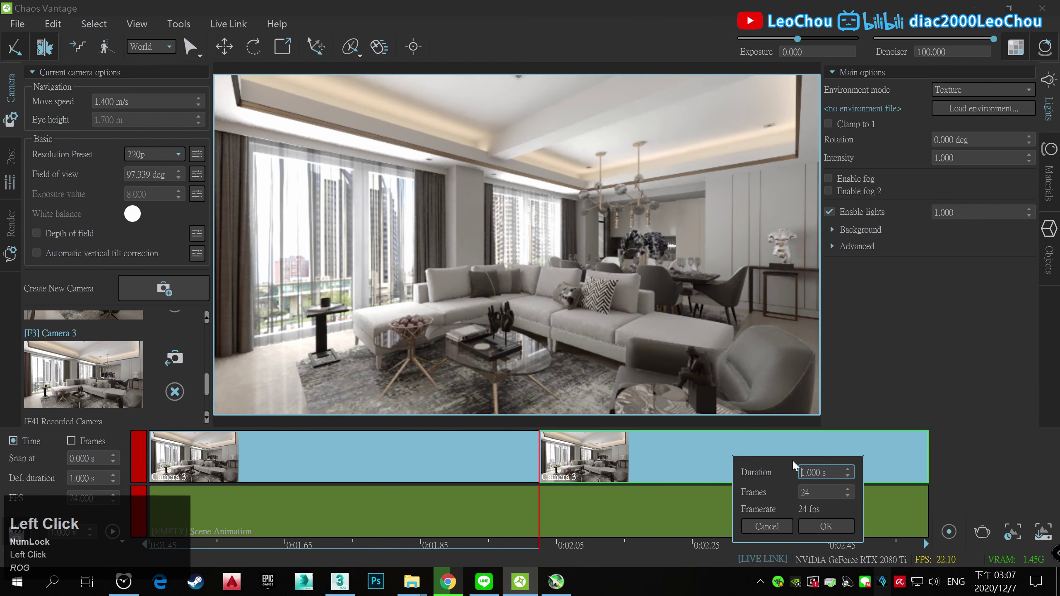
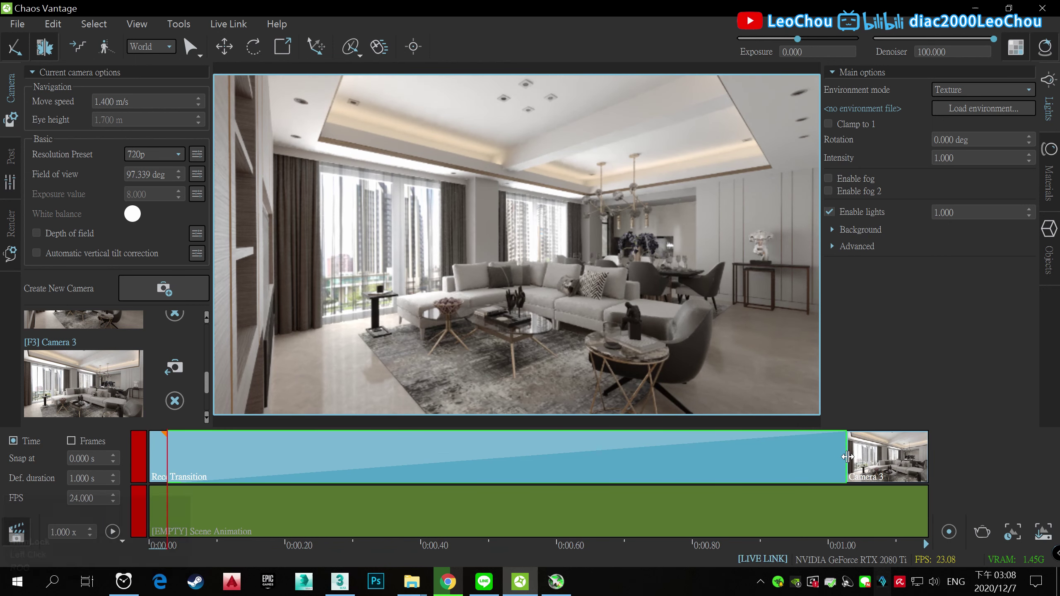
Step: Confirm Camera 3's clip duration and adjust the earlier clips through their timeline options
right_click(187, 453)
click(237, 384)
right_click(311, 464)
click(337, 344)
click(112, 536)
Step: Insert a transition leading into the Camera 3 clip, ending the track near 0:02.9
right_click(892, 451)
click(911, 422)
right_click(778, 453)
click(822, 422)
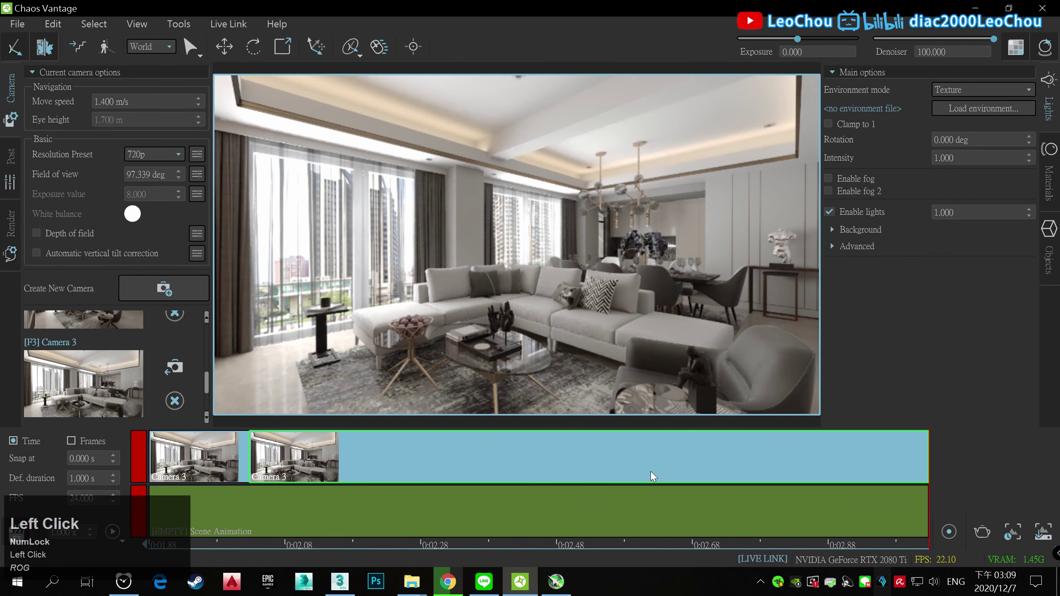